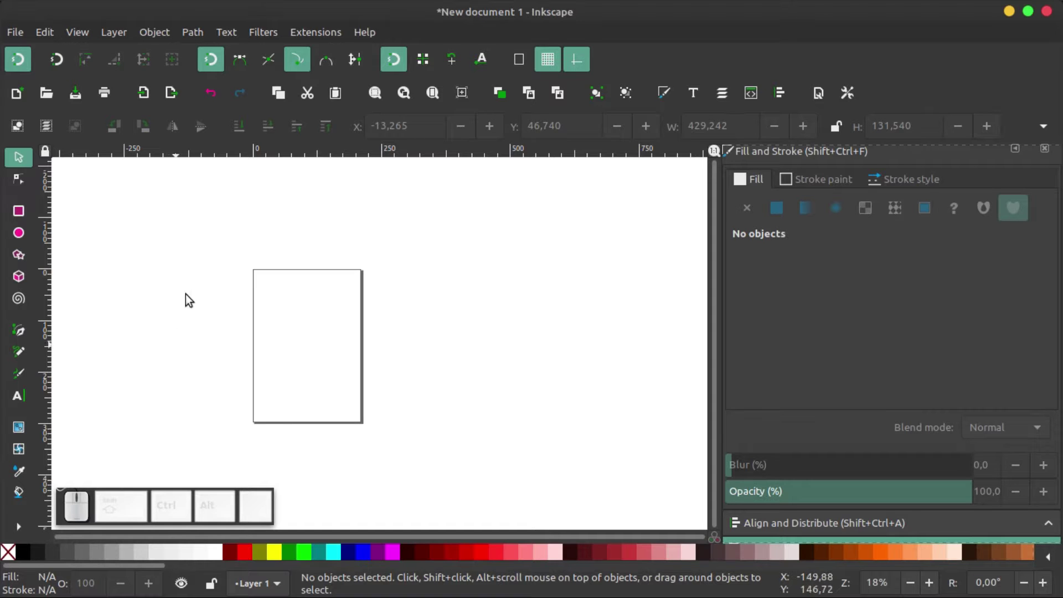
Step: Draw an olive square and a circle, filling the circle dark brown
left_click(197, 36)
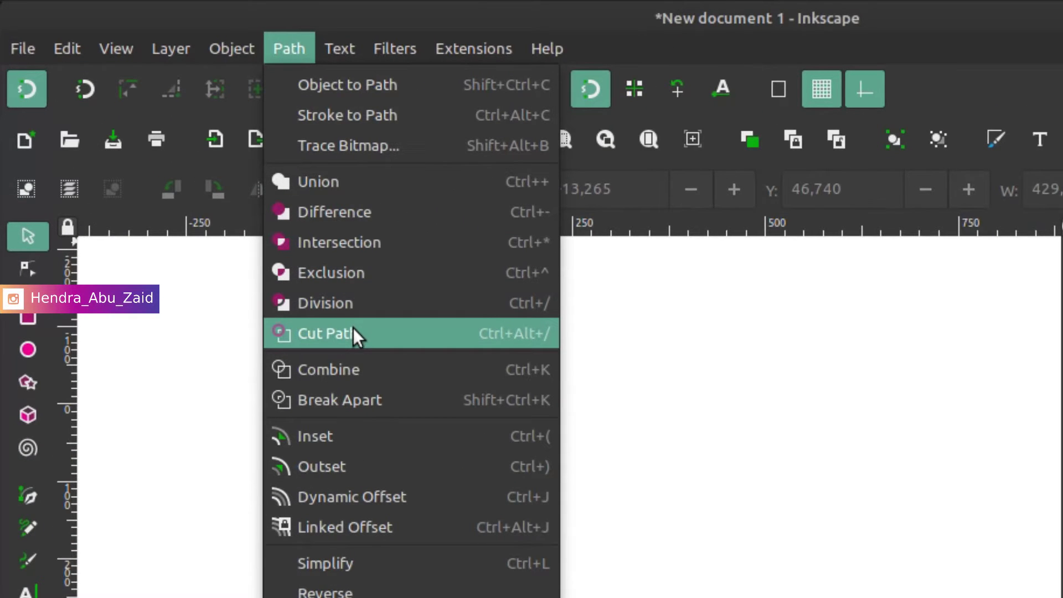
left_click(515, 243)
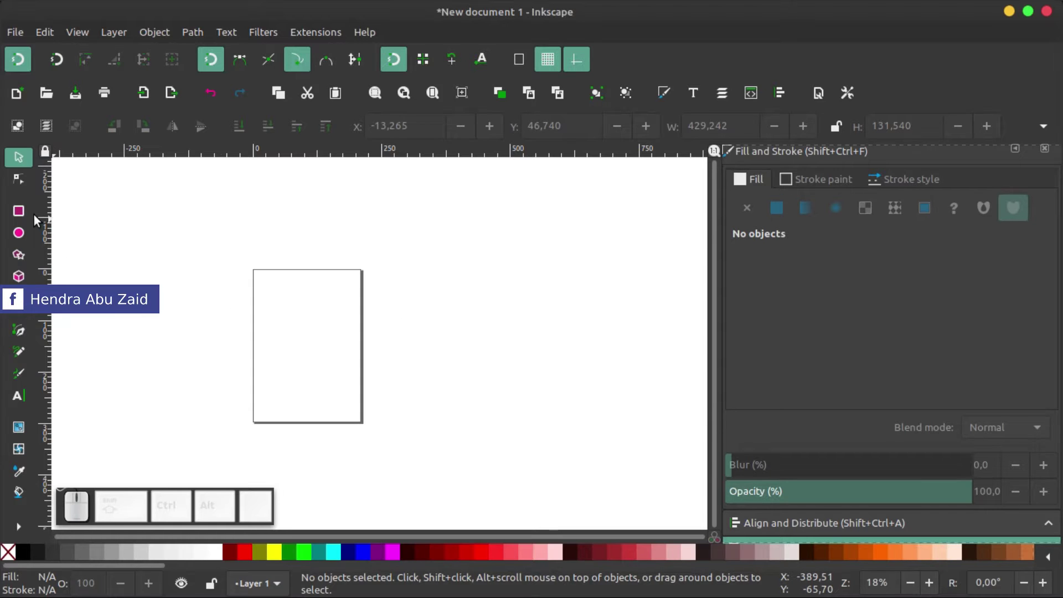
left_click(25, 213)
scroll("up", 3)
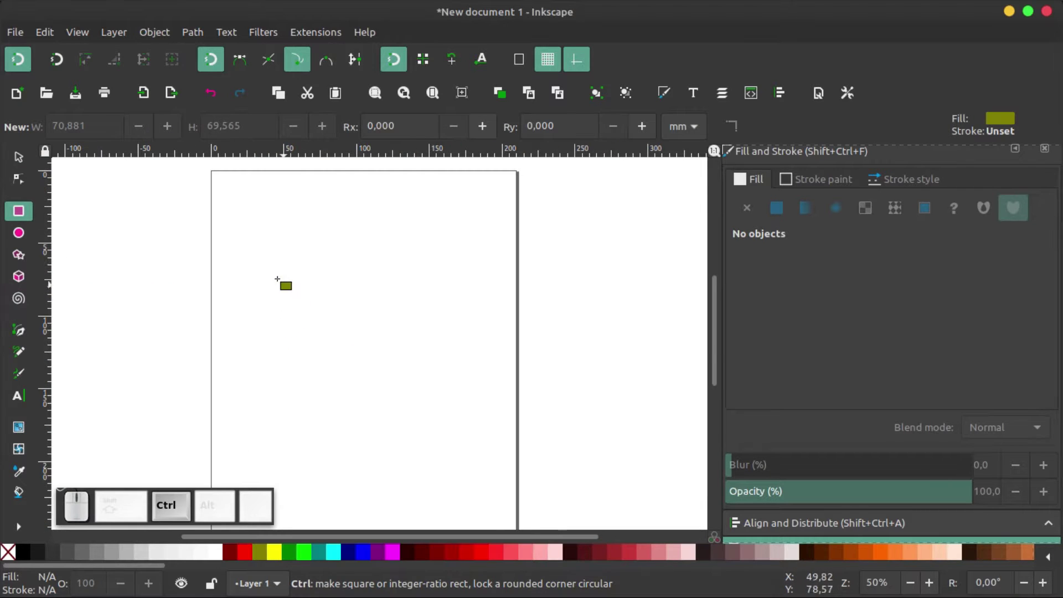
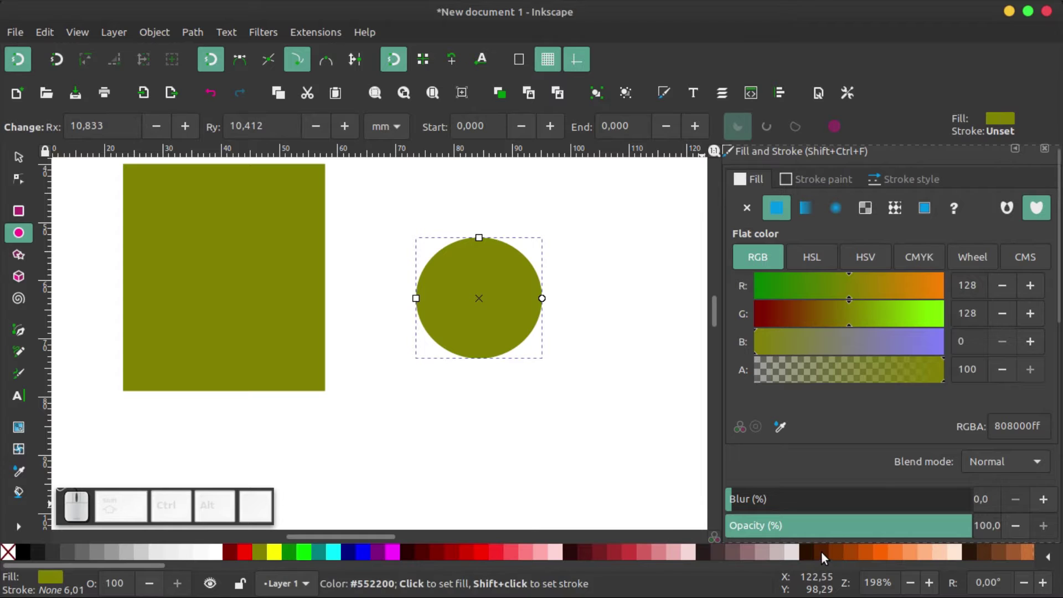
left_click(829, 558)
Step: Move the circle so it overlaps the square's lower-right corner
left_click(21, 164)
scroll("down", 3)
scroll("up", 3)
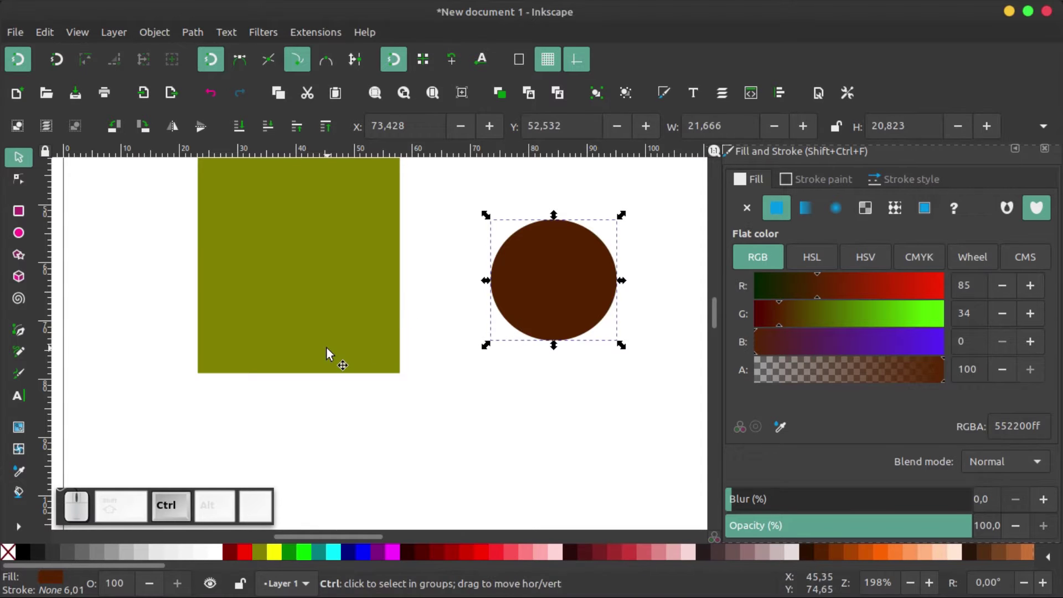
scroll("down", 3)
left_click_drag(456, 317, 388, 339)
left_click_drag(384, 331, 421, 304)
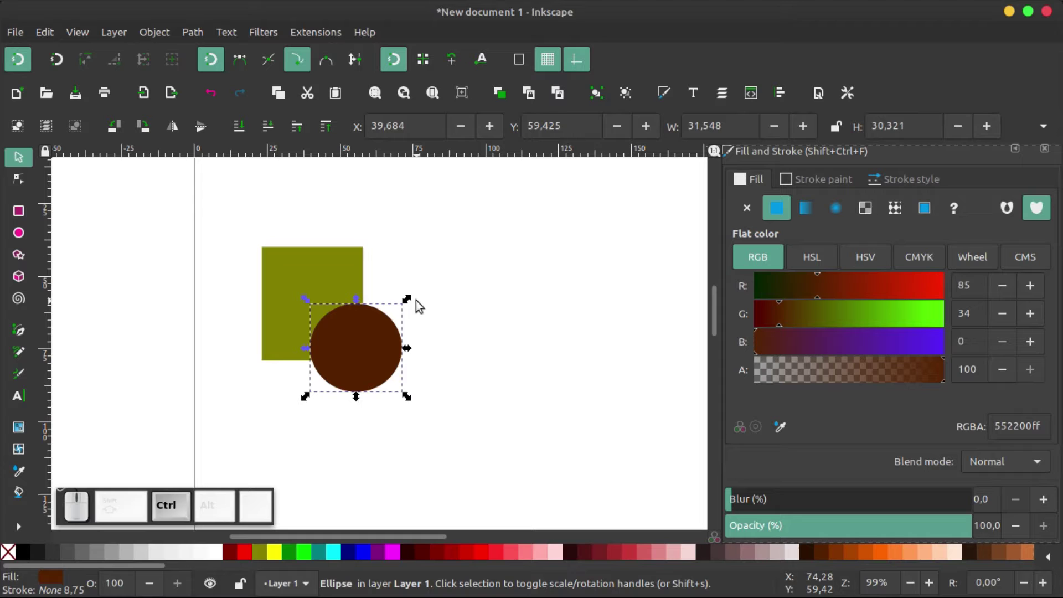
scroll("up", 3)
left_click_drag(395, 357, 405, 264)
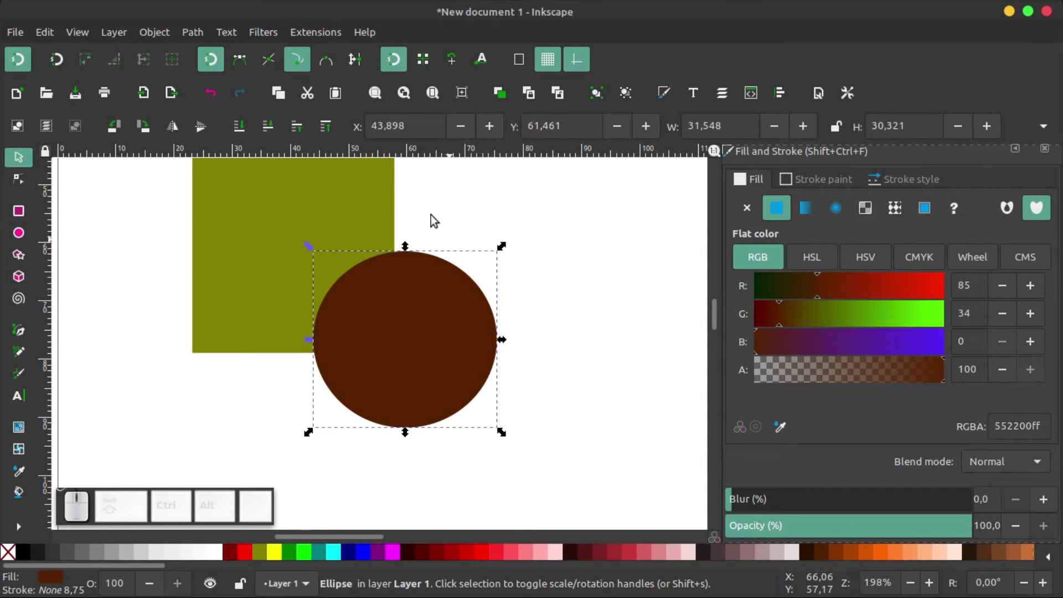
Step: Make the circle partly transparent and select it together with the square
left_click(417, 353)
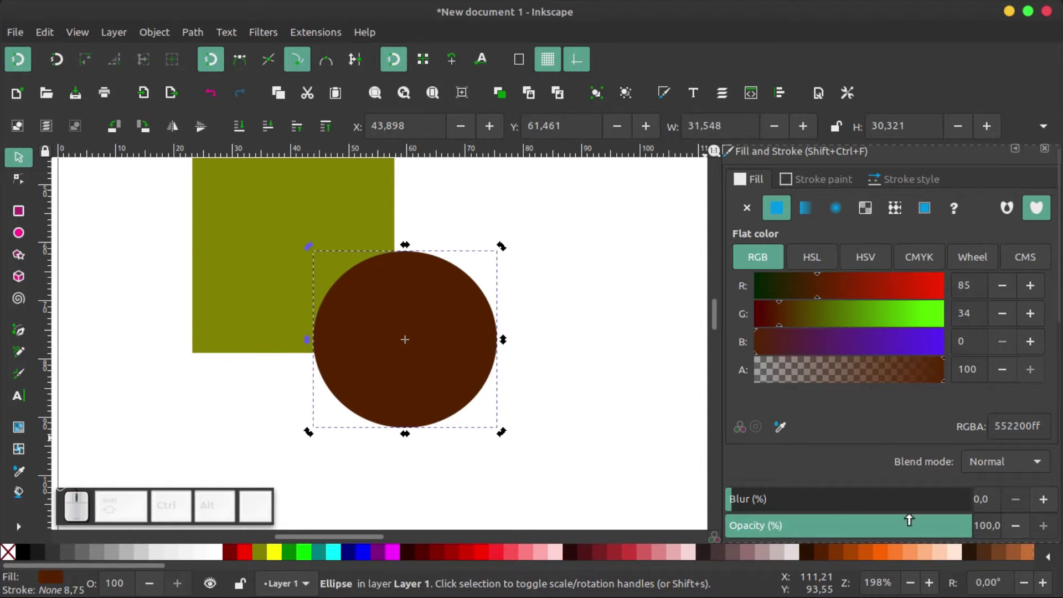
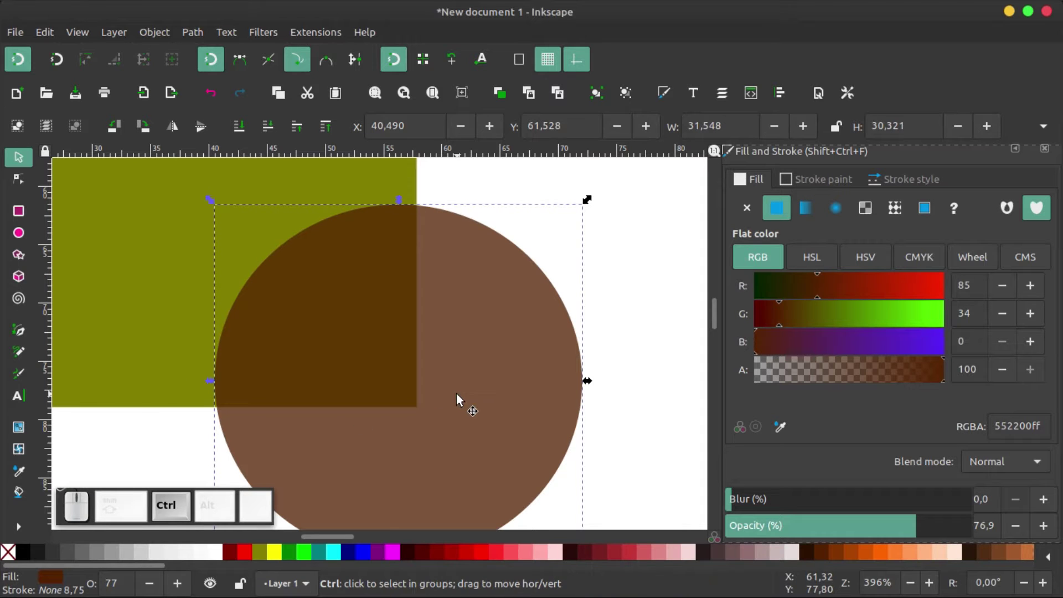
scroll("down", 3)
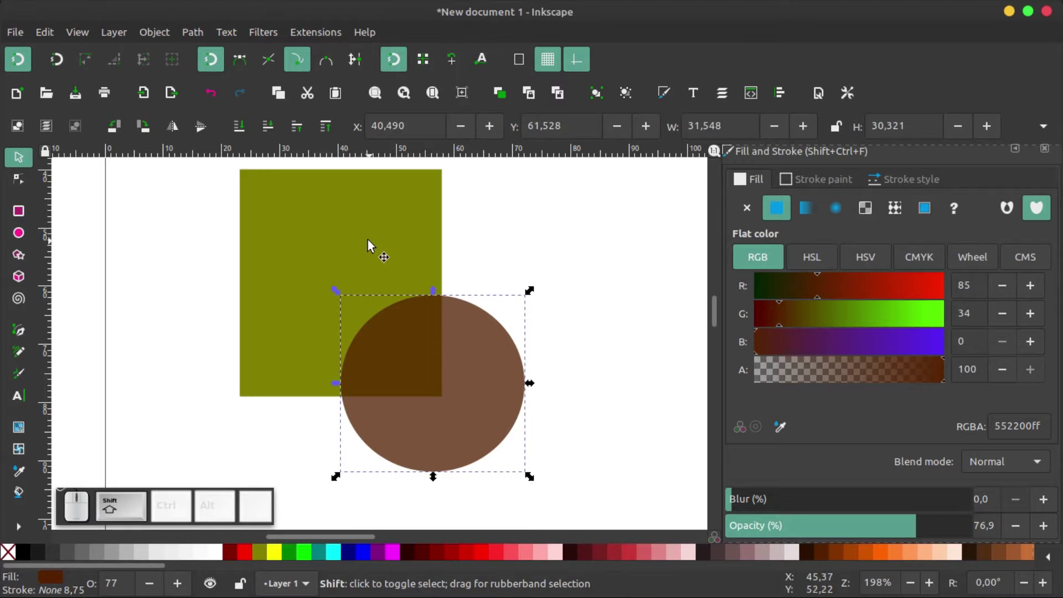
left_click(331, 231)
scroll("down", 3)
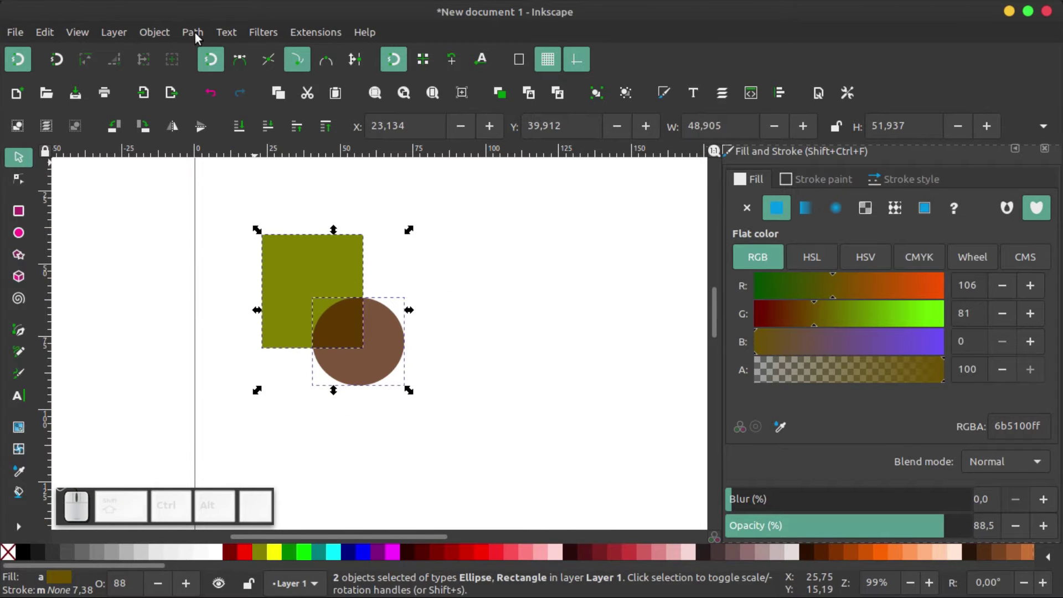
Step: Bring up the path operations list with Exclusion highlighted for the two shapes
left_click(200, 37)
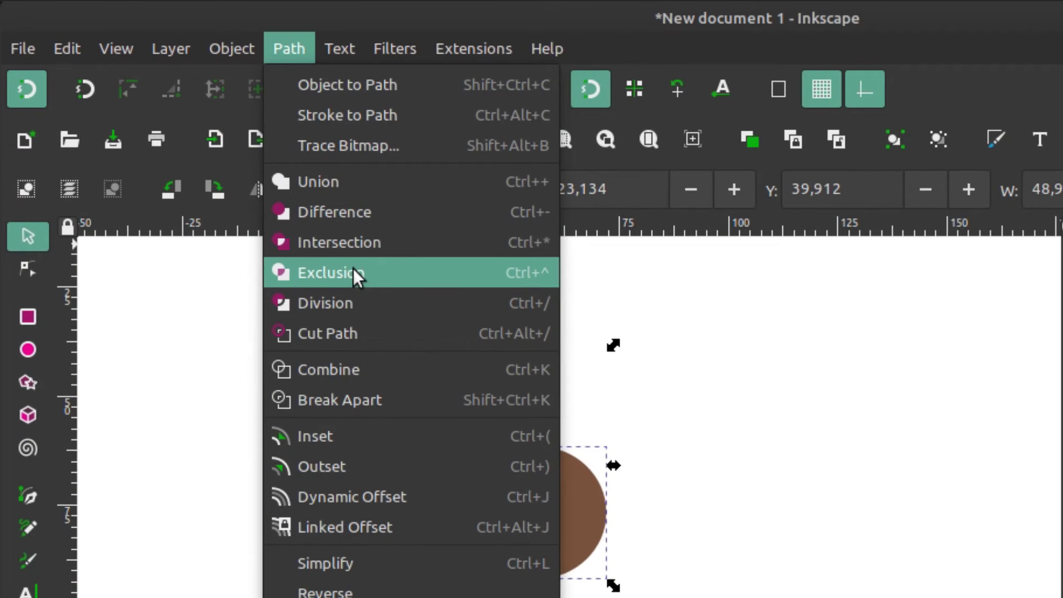
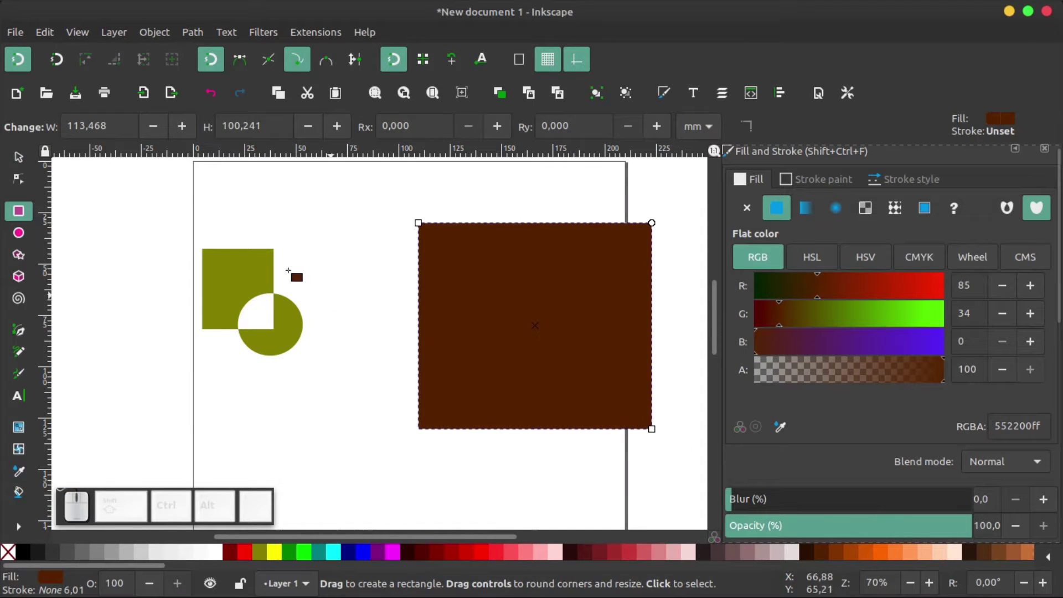
Step: Select the exclusion result and move it off to the left
left_click(22, 160)
left_click(231, 259)
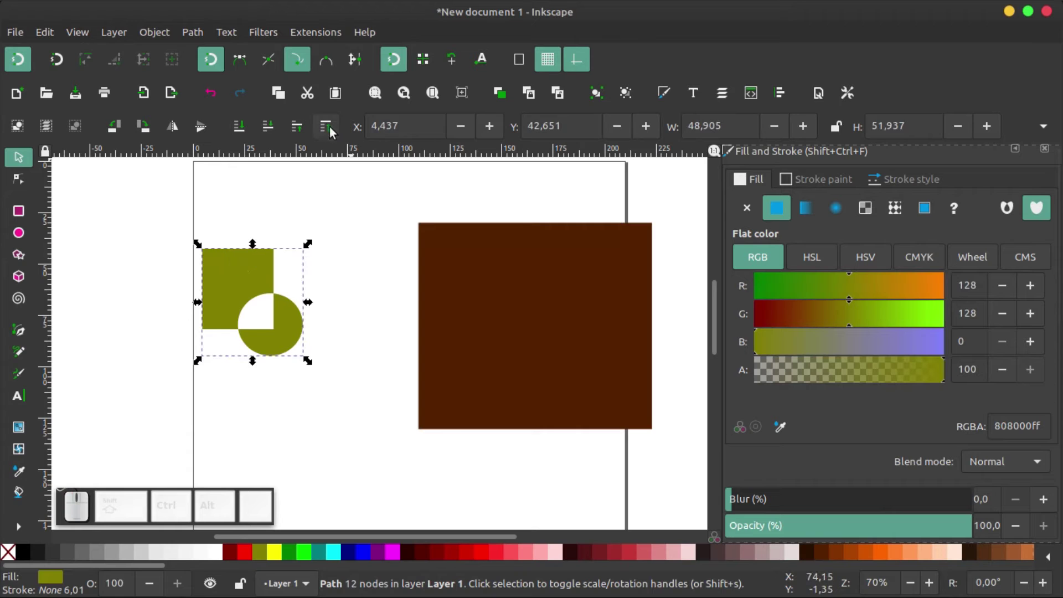
left_click(332, 129)
left_click_drag(253, 272, 405, 369)
scroll("up", 3)
left_click_drag(399, 303, 404, 275)
scroll("down", 3)
Step: Draw a brown square and a circle, recolour the circle olive and place it on the square's lower-right corner
left_click(420, 296)
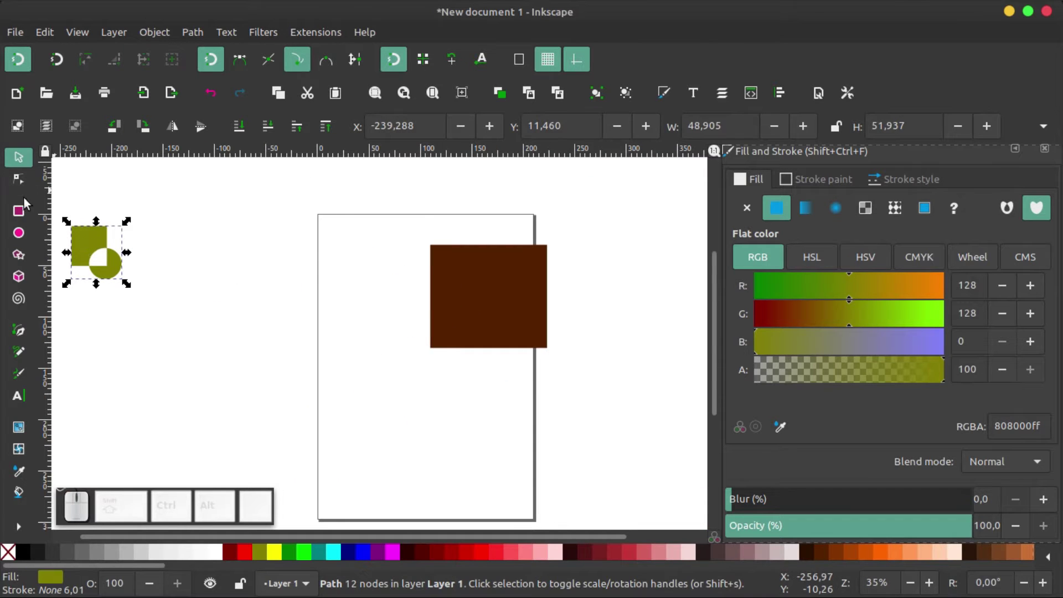
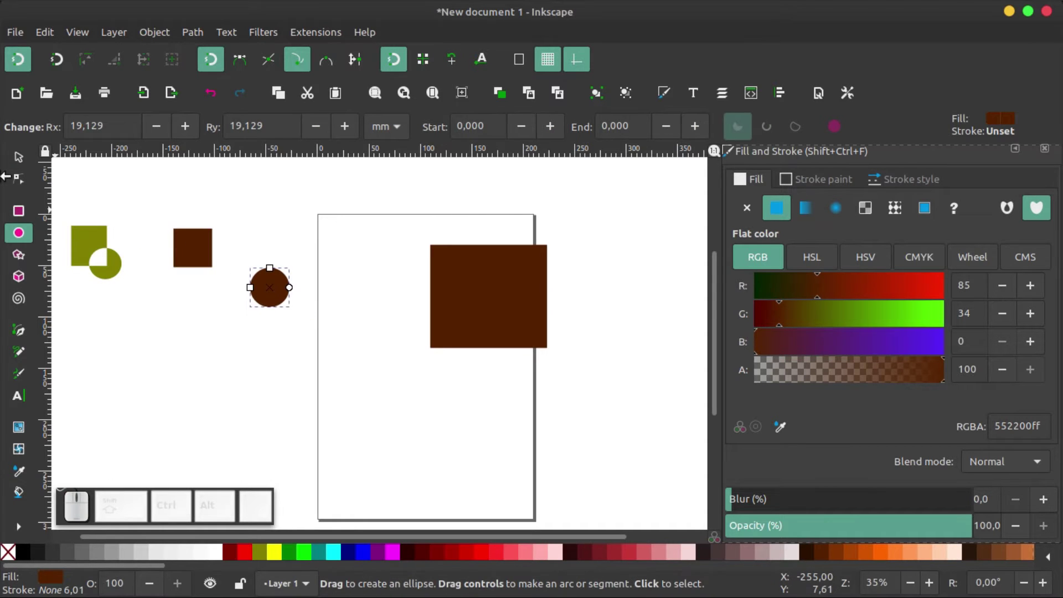
left_click(24, 167)
left_click(263, 557)
left_click(208, 358)
scroll("up", 3)
left_click(406, 396)
left_click_drag(405, 396, 244, 329)
Step: Select the olive circle and the brown square together, ready for Difference
left_click(202, 34)
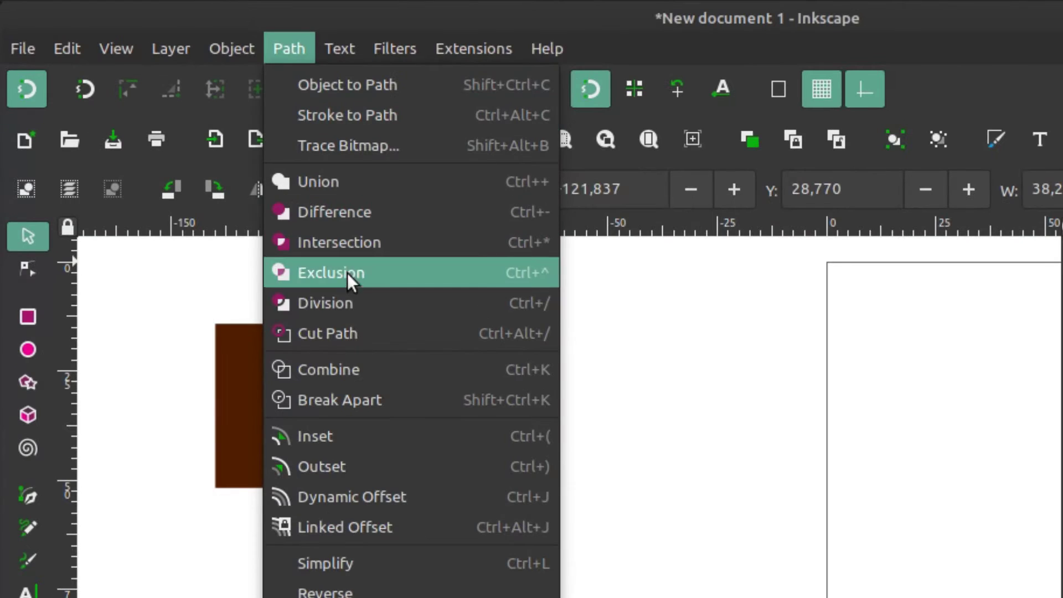
left_click(426, 247)
scroll("up", 3)
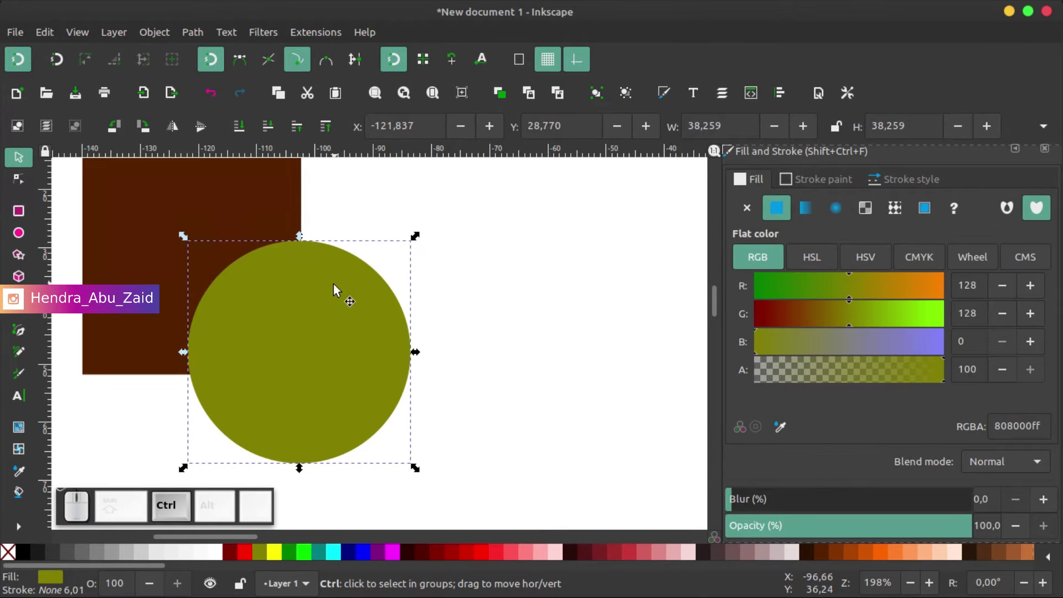
scroll("down", 3)
scroll("up", 3)
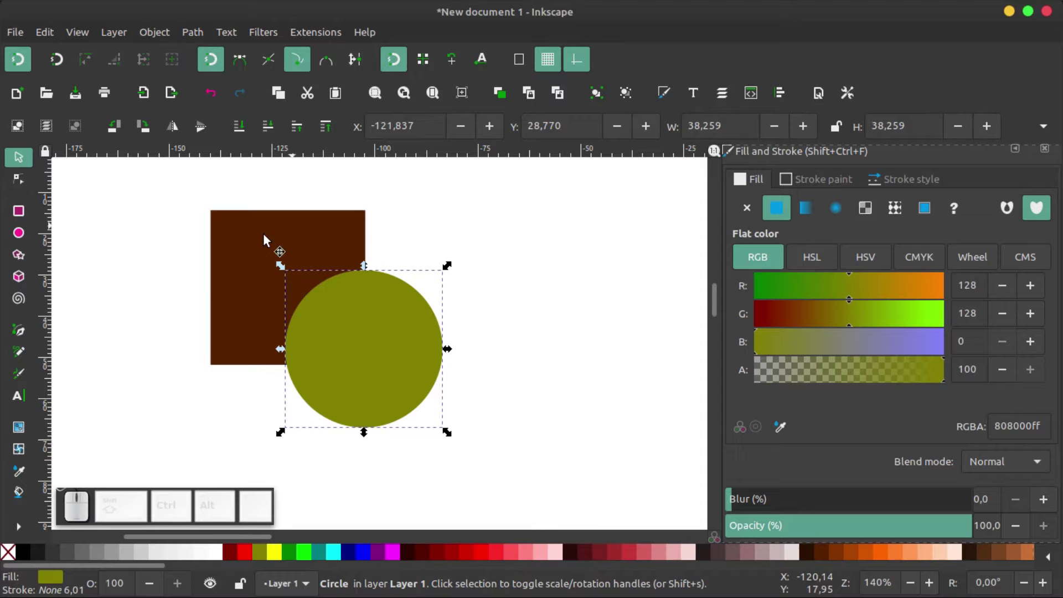
left_click(251, 244)
scroll("up", 3)
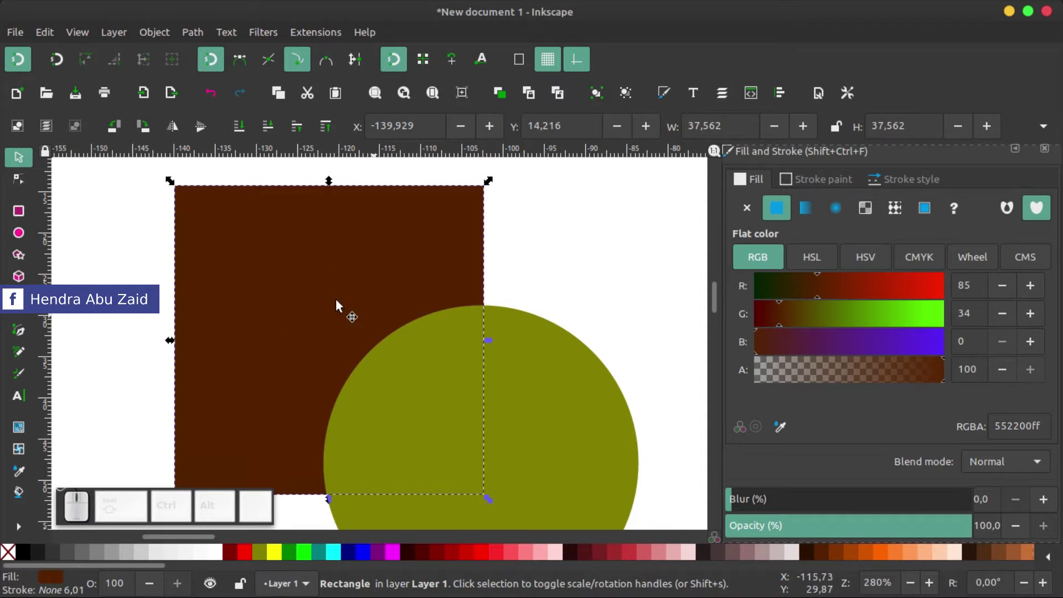
scroll("down", 3)
left_click(498, 404)
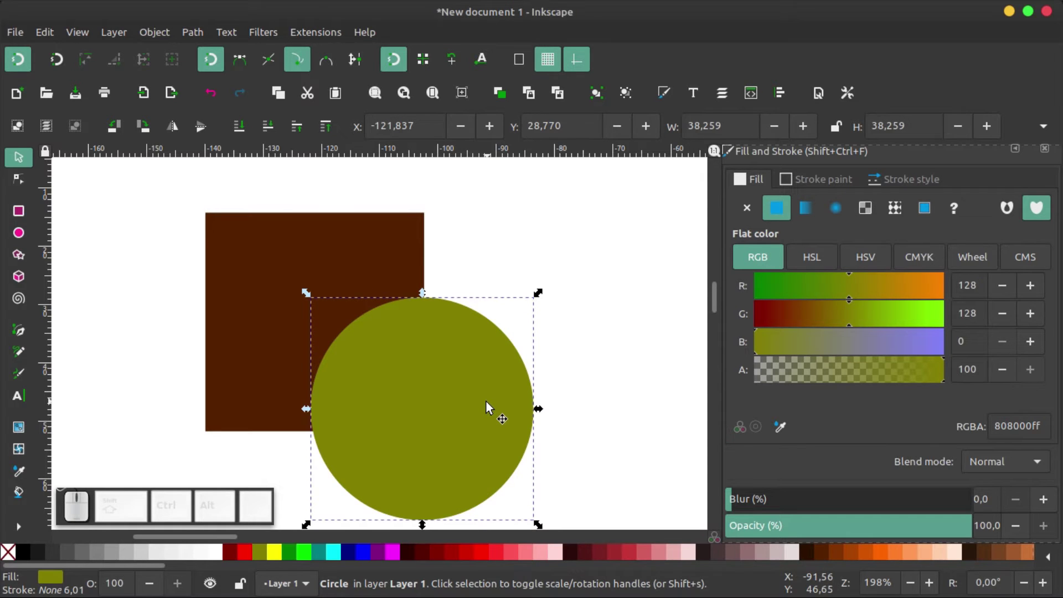
left_click(256, 247)
Step: Apply Division to split the square along the circle's outline and select the quarter-circle piece
left_click(193, 41)
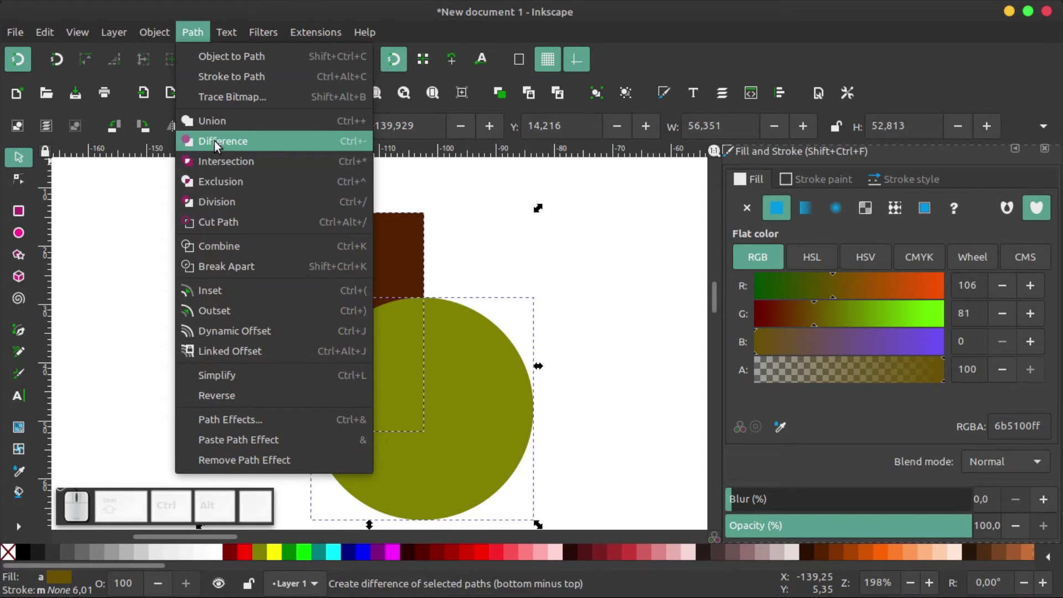
left_click(235, 200)
left_click(570, 312)
scroll("down", 3)
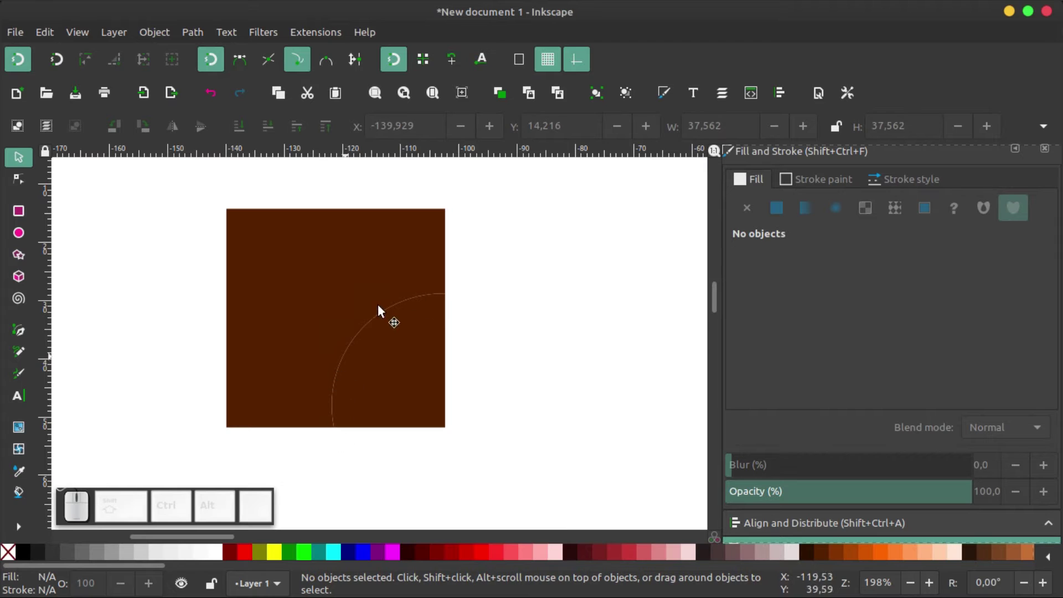
left_click(402, 397)
Step: Pull the quarter-circle piece out to the right of the notched square
left_click_drag(393, 354, 421, 356)
key("ctrl+z")
scroll("up", 3)
left_click(391, 312)
left_click(555, 346)
left_click(440, 412)
left_click_drag(461, 406, 589, 291)
Step: Draw a zigzag line across the notched square and select the line with the square
left_click(24, 329)
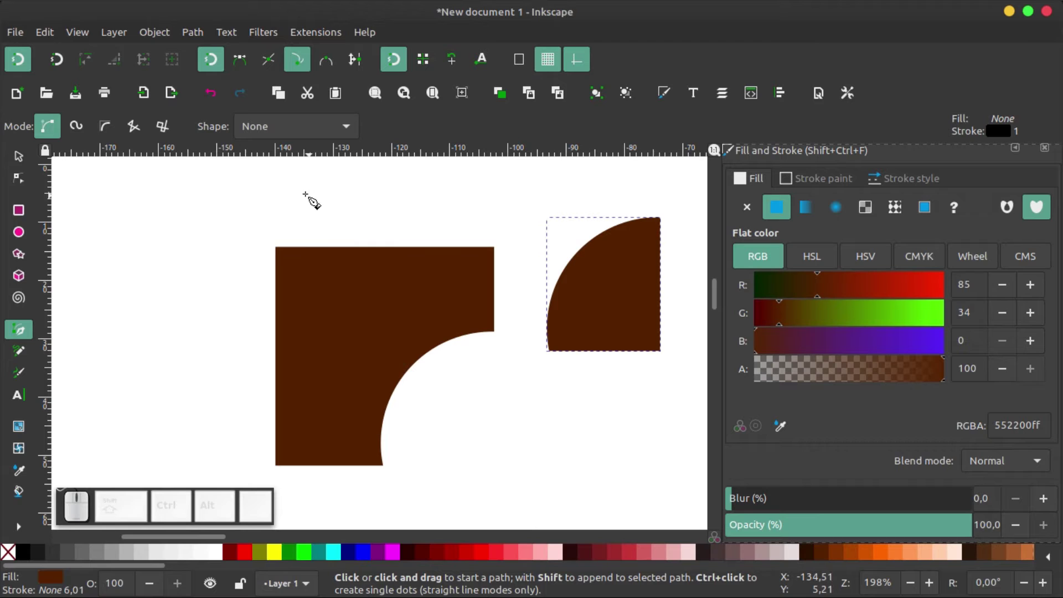
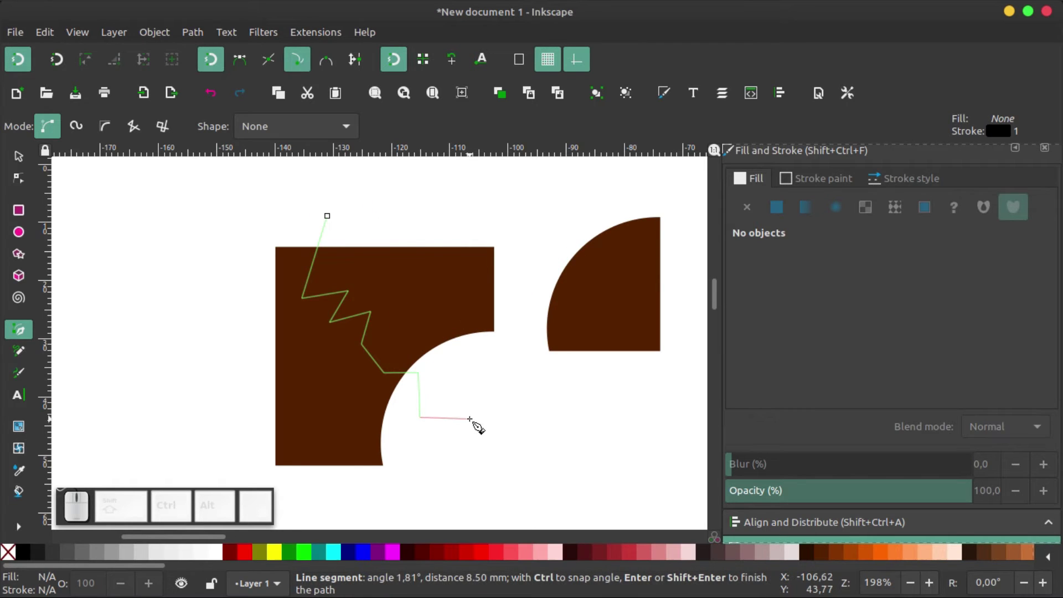
key("Return")
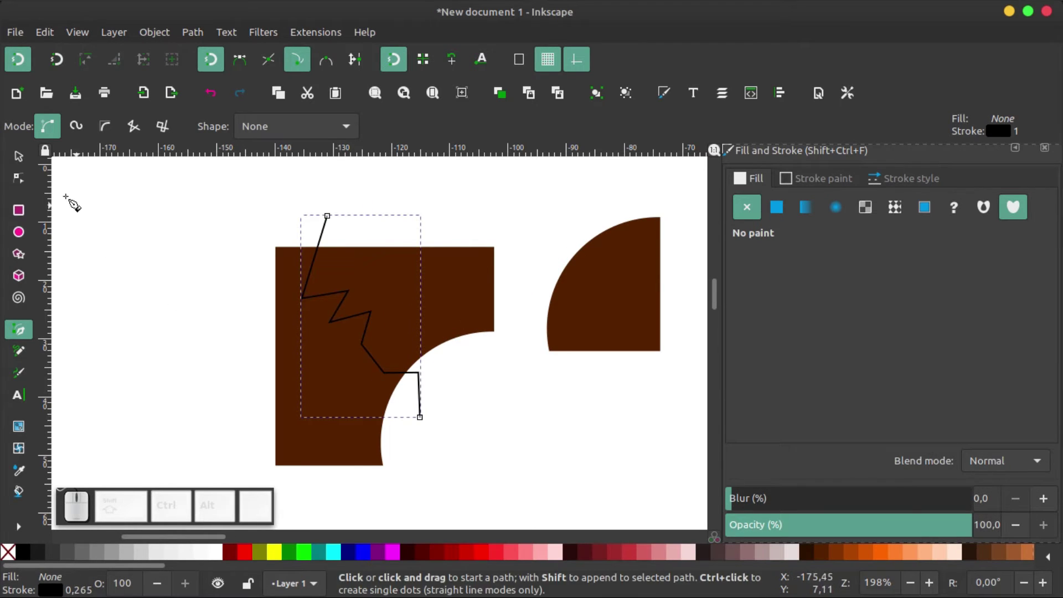
left_click(25, 161)
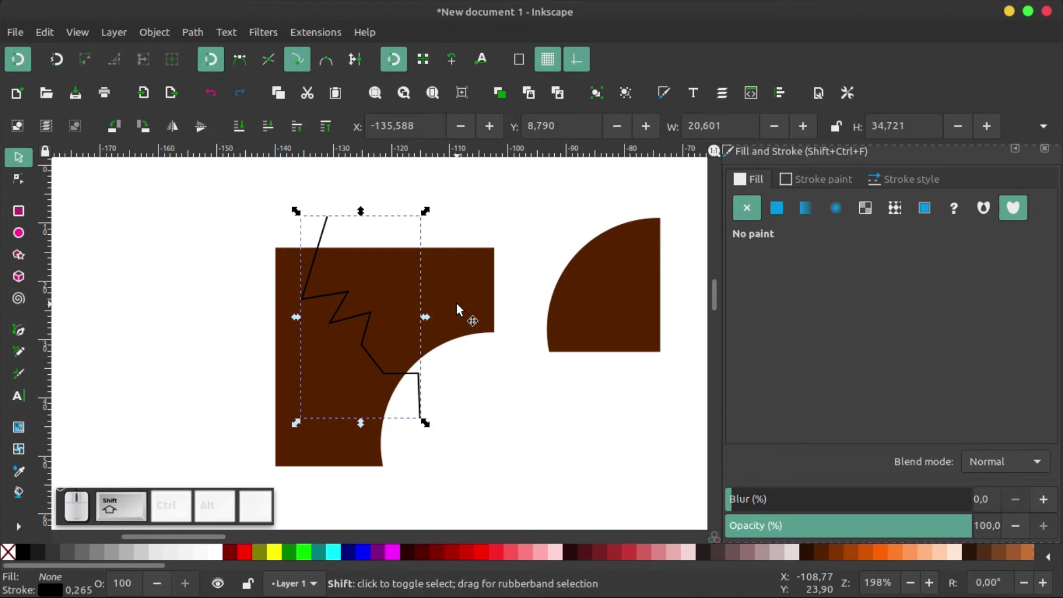
left_click(462, 308)
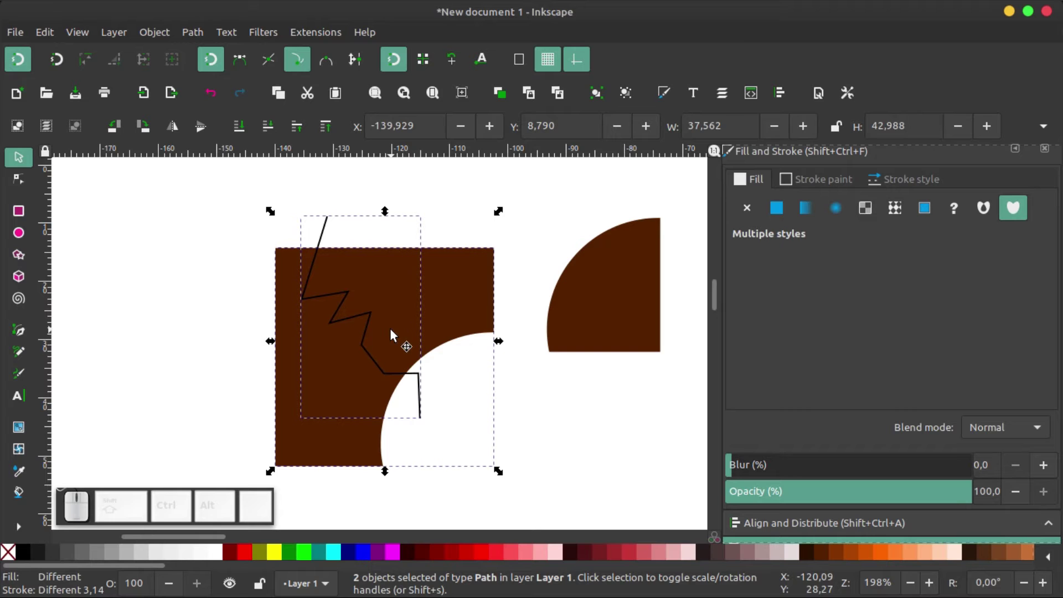
Step: Apply Division to split the brown square into pieces along the zigzag line
left_click(200, 38)
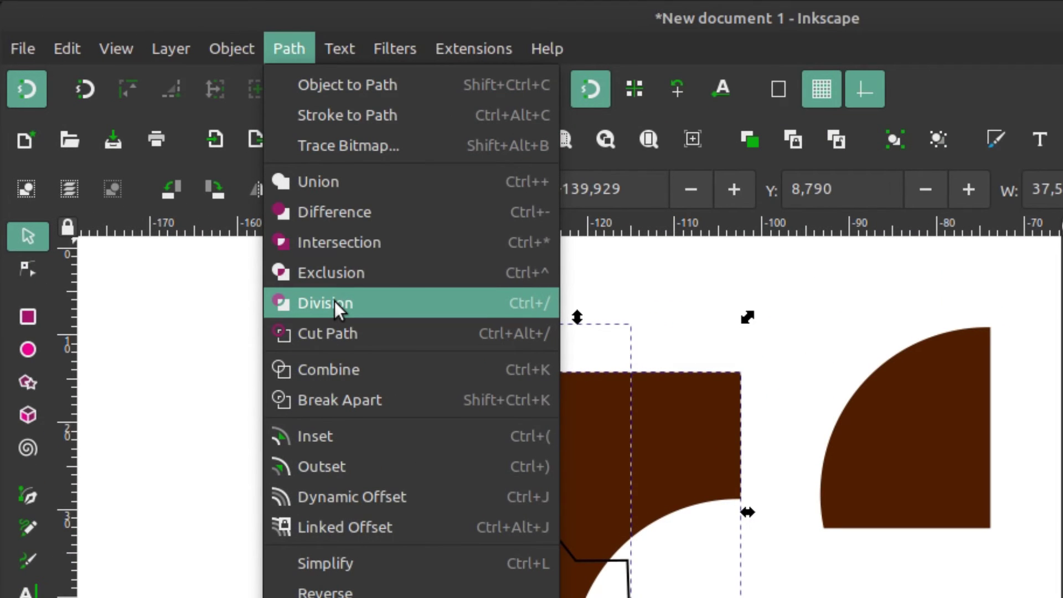
left_click(450, 201)
scroll("down", 3)
left_click(400, 290)
left_click_drag(413, 297, 445, 268)
left_click(491, 231)
scroll("down", 3)
scroll("up", 3)
Step: Clear the shapes away and bring an empty area of the canvas into view
left_click(199, 34)
left_click(526, 188)
scroll("down", 3)
scroll("up", 3)
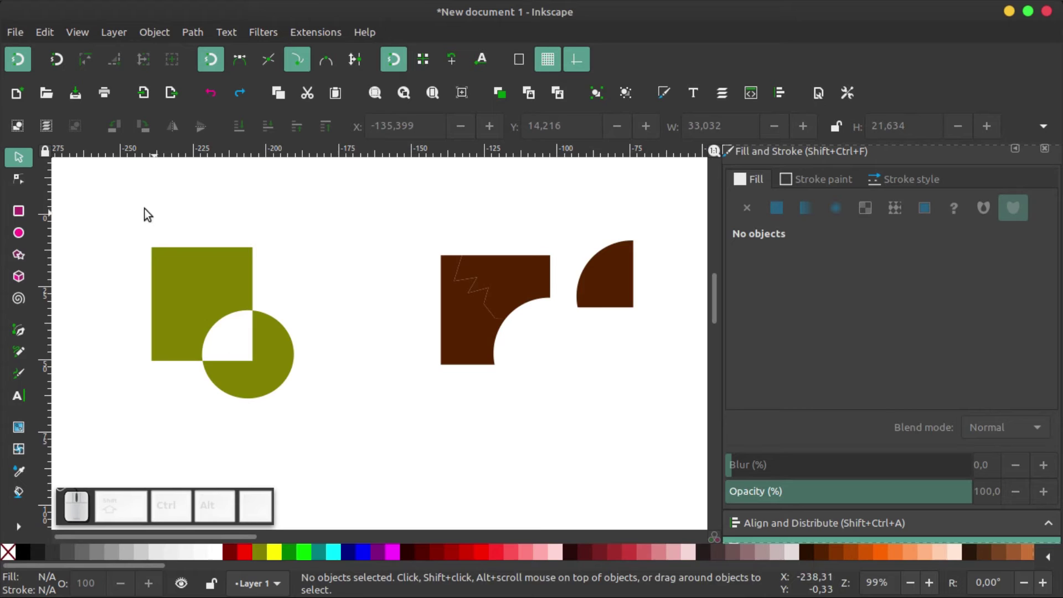
left_click_drag(129, 222, 667, 443)
key("BackSpace")
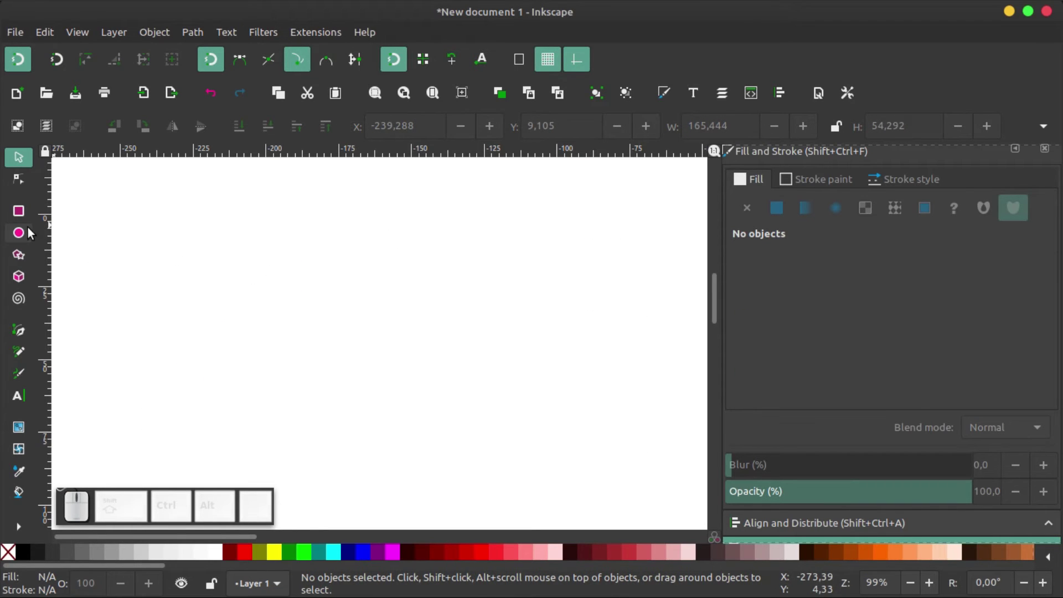
Step: Draw an olive square and a dark red square, moving the red one over the olive square's corner
left_click(25, 237)
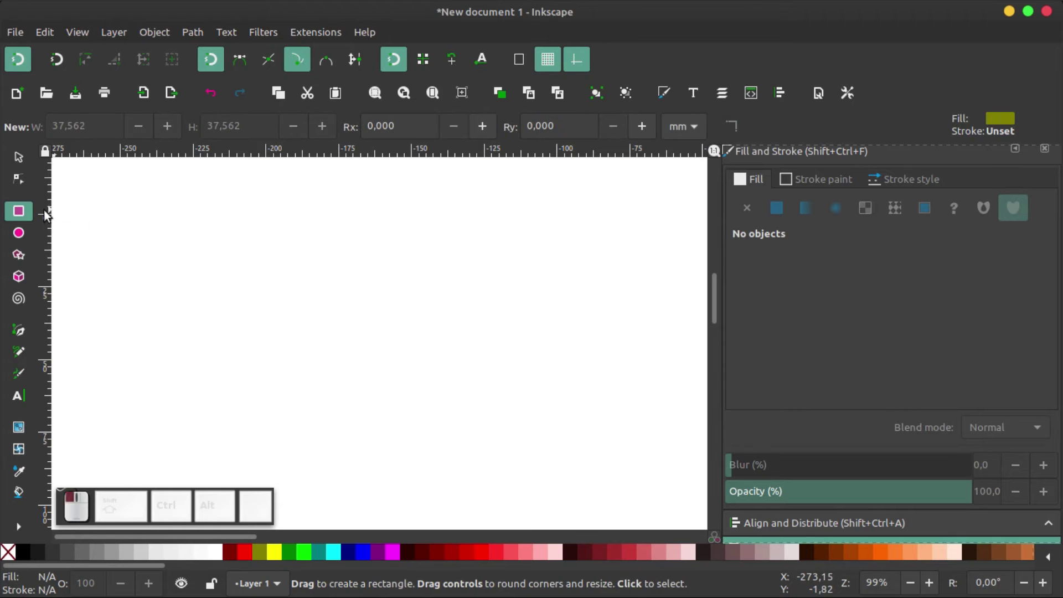
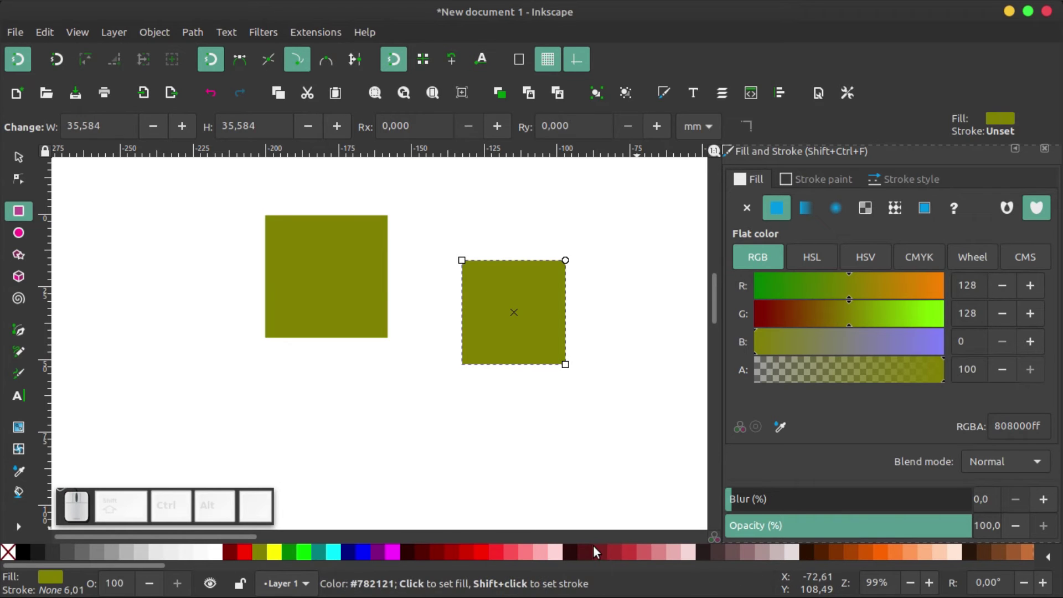
double_click(589, 562)
left_click(22, 164)
left_click(474, 310)
left_click_drag(510, 308, 444, 279)
left_click(444, 277)
scroll("up", 3)
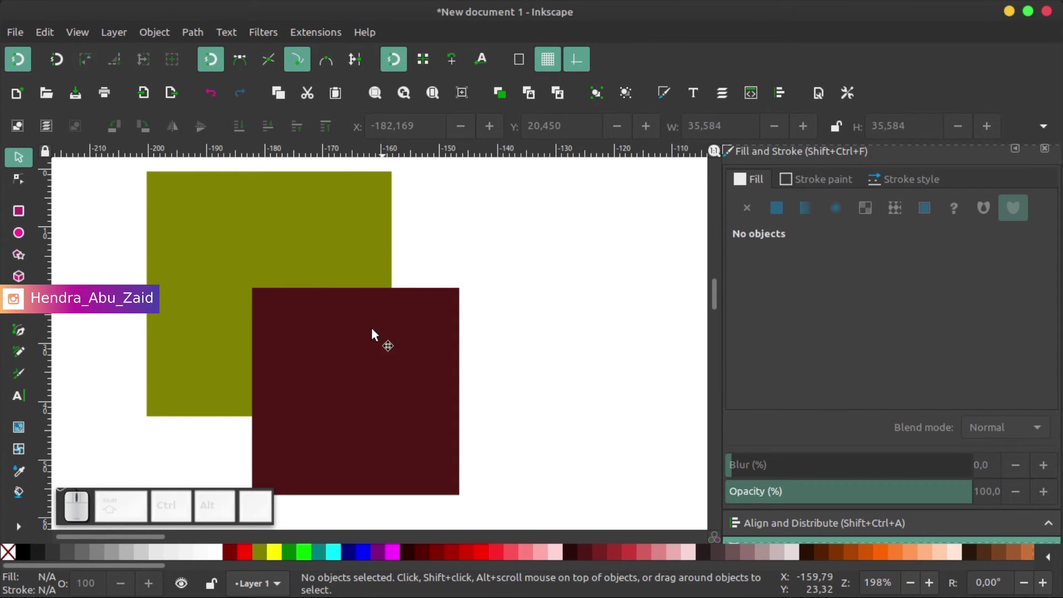
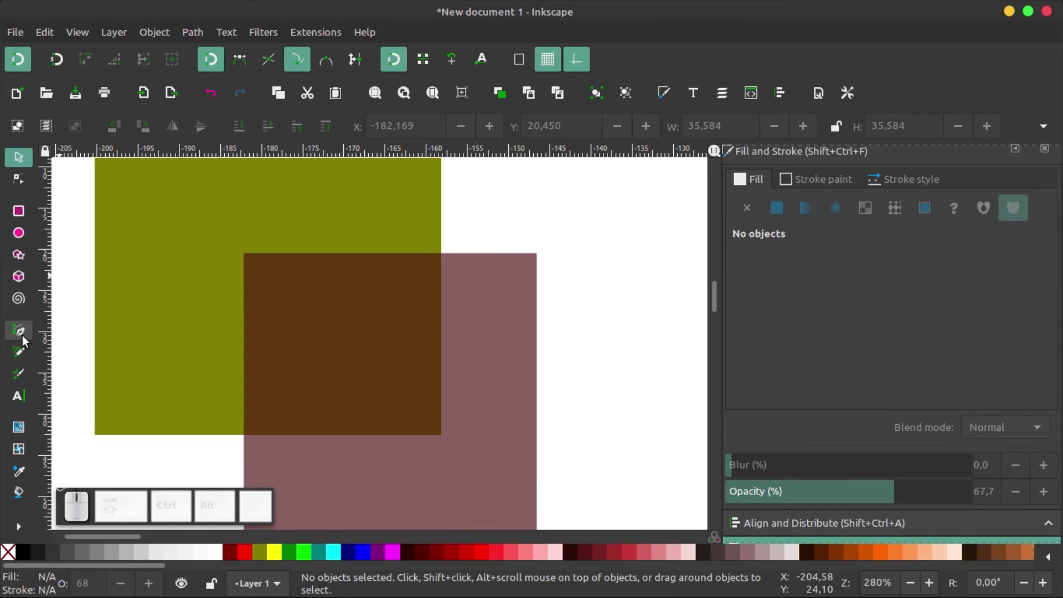
Step: Draw a straight line between the two points where the squares' edges cross
left_click(27, 340)
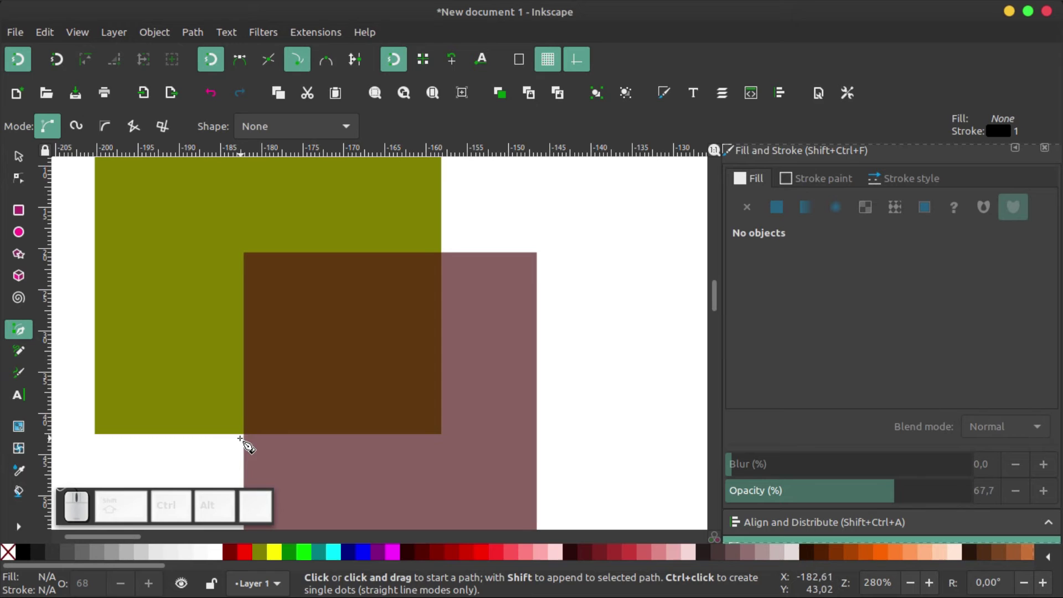
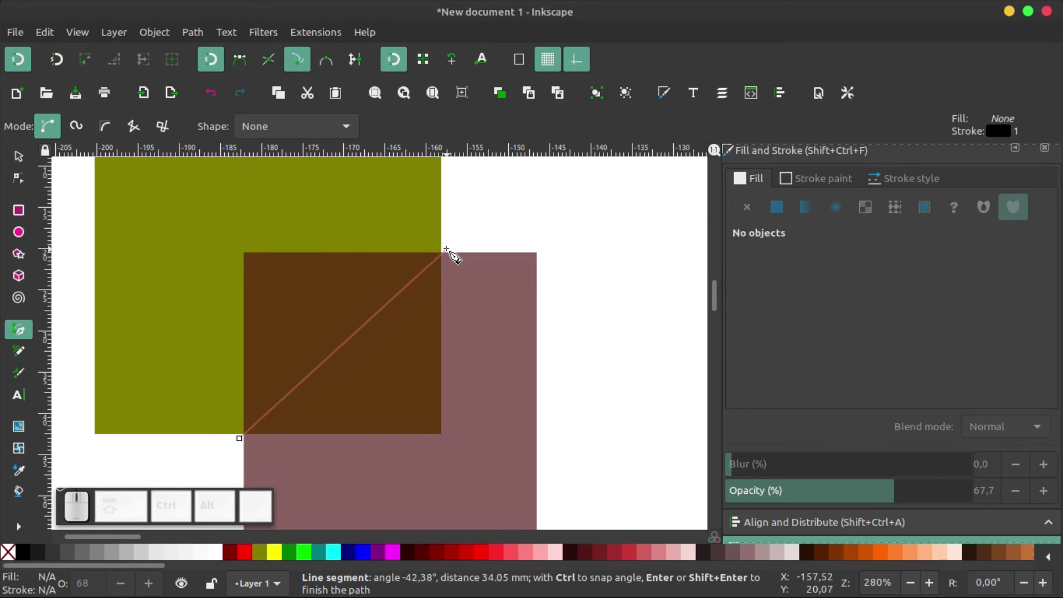
left_click(457, 251)
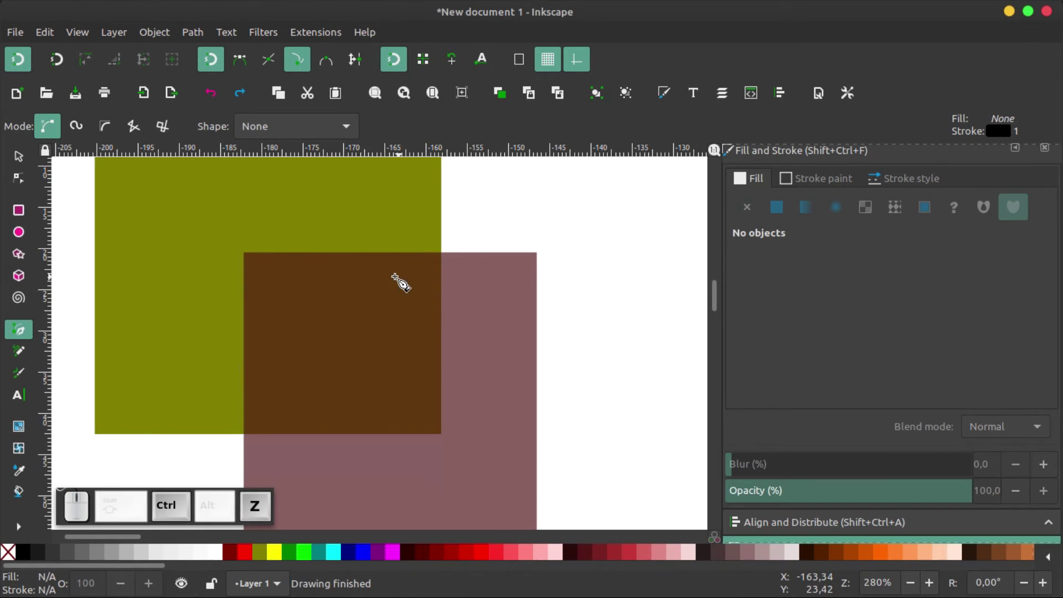
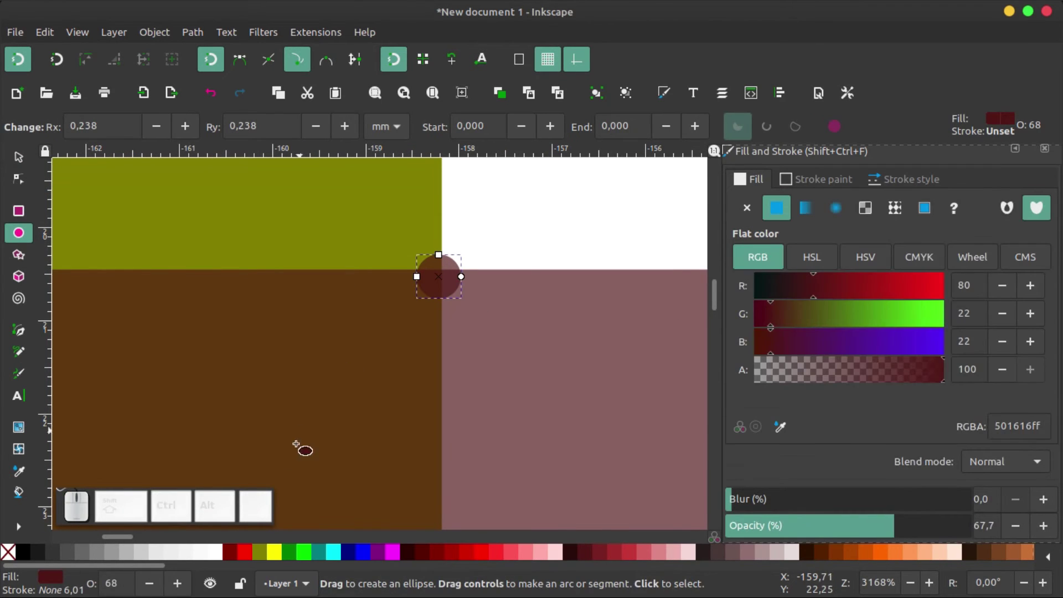
Step: Make a small red ring with no fill on the line's upper end and duplicate it to the lower end
left_click(252, 557)
key("ctrl+z")
left_click(252, 557)
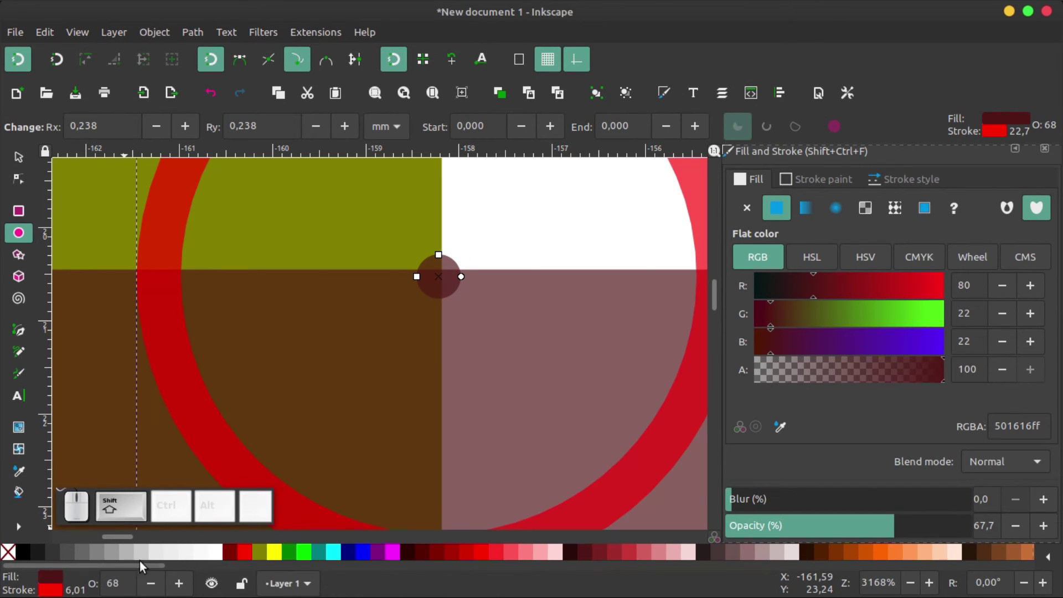
left_click(13, 558)
scroll("down", 3)
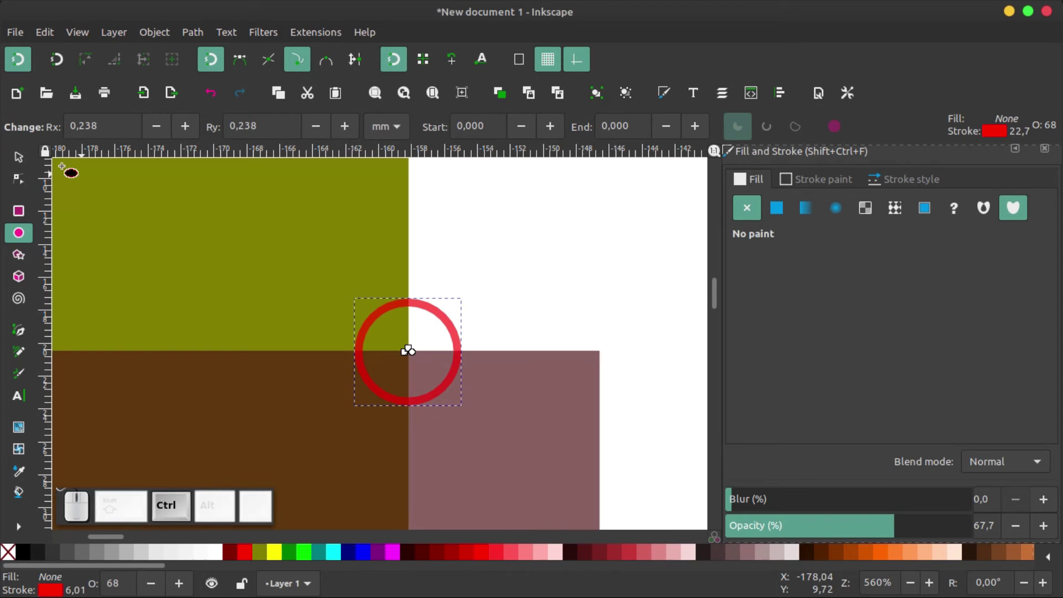
left_click(30, 170)
left_click_drag(471, 298, 546, 323)
scroll("down", 3)
key("ctrl+d")
left_click_drag(536, 313, 400, 441)
Step: Turn the lower copy into a solid red dot
scroll("up", 3)
left_click(245, 560)
left_click(11, 558)
left_click(11, 562)
left_click(248, 559)
scroll("down", 3)
left_click(29, 160)
scroll("down", 3)
scroll("up", 3)
scroll("down", 3)
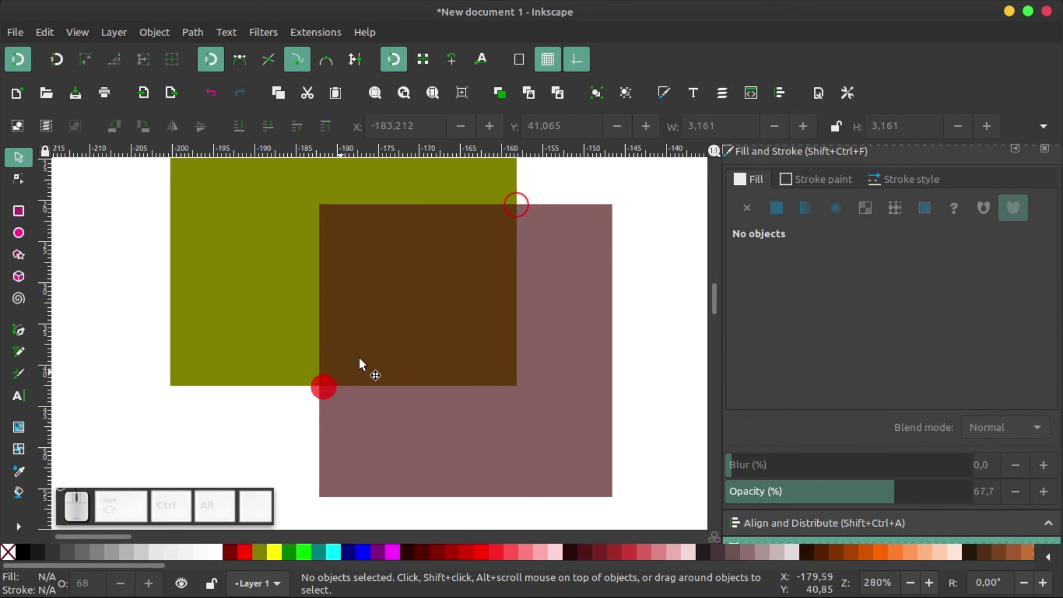
scroll("down", 3)
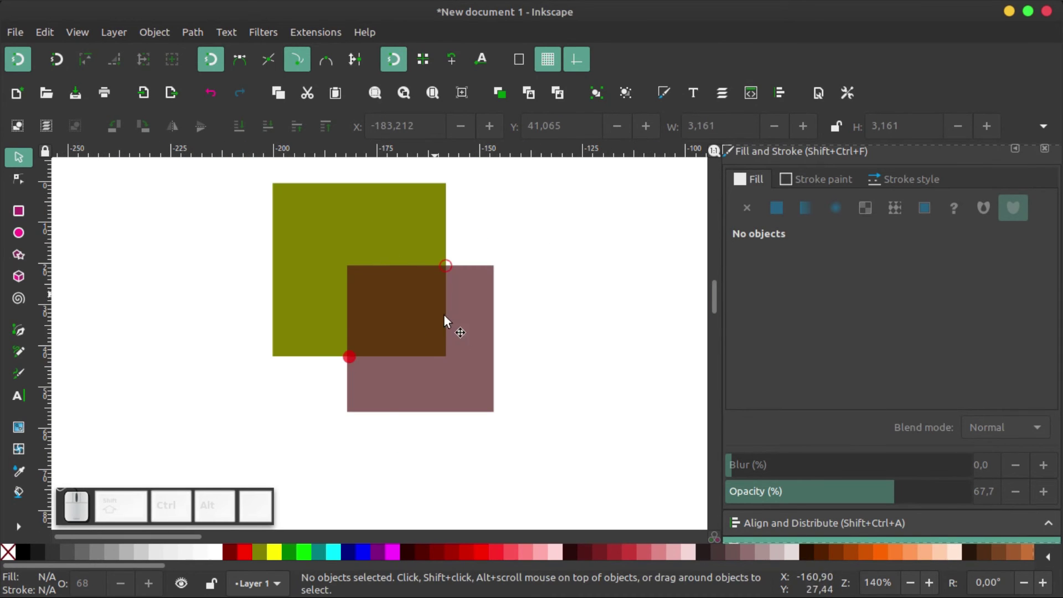
Step: Select both squares and apply Cut Path so they split along each other's edges without fill
left_click(469, 391)
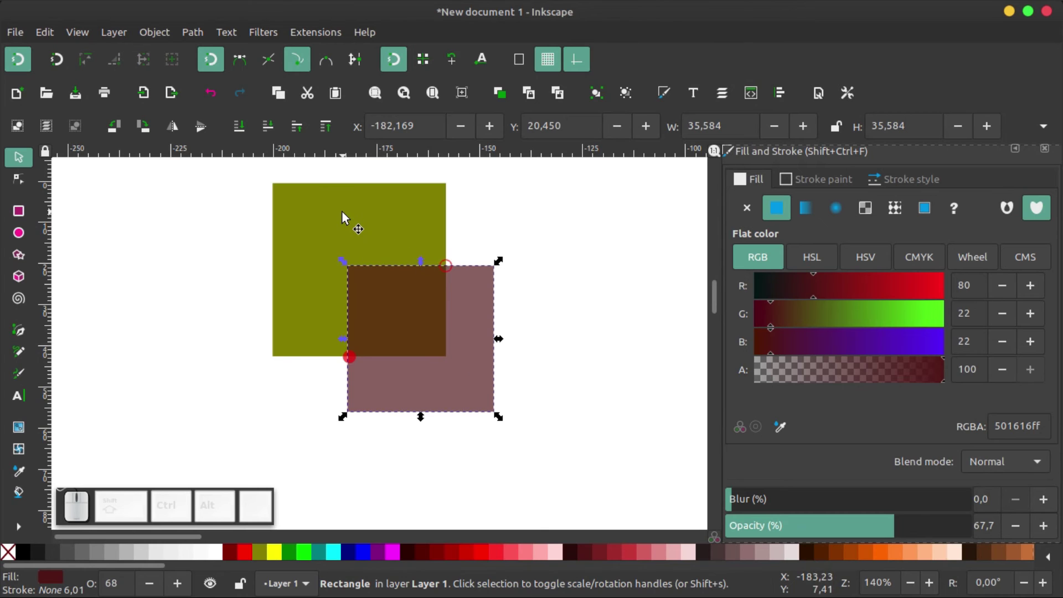
left_click(333, 223)
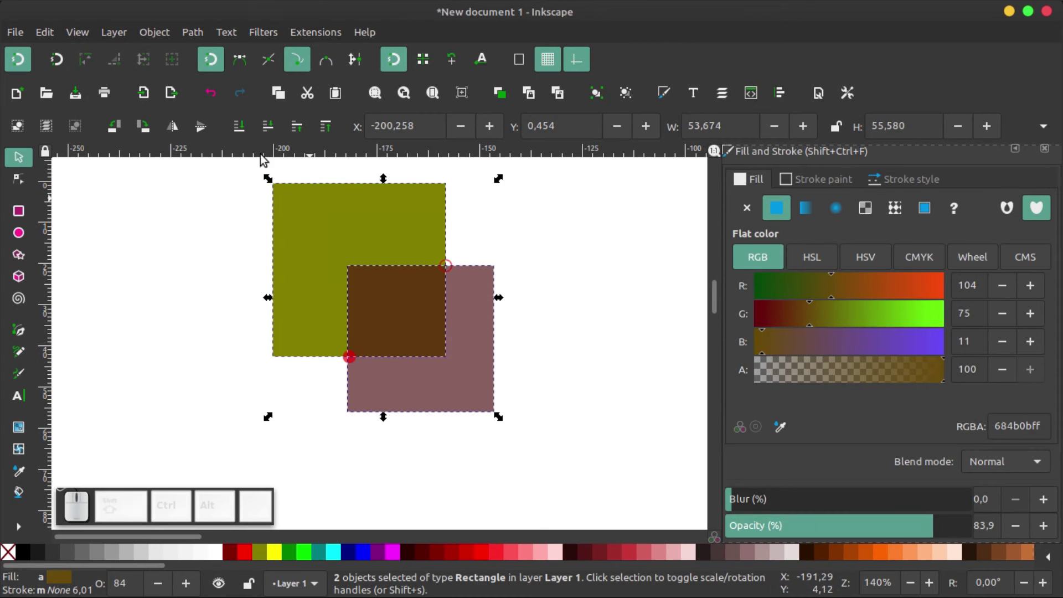
left_click(201, 33)
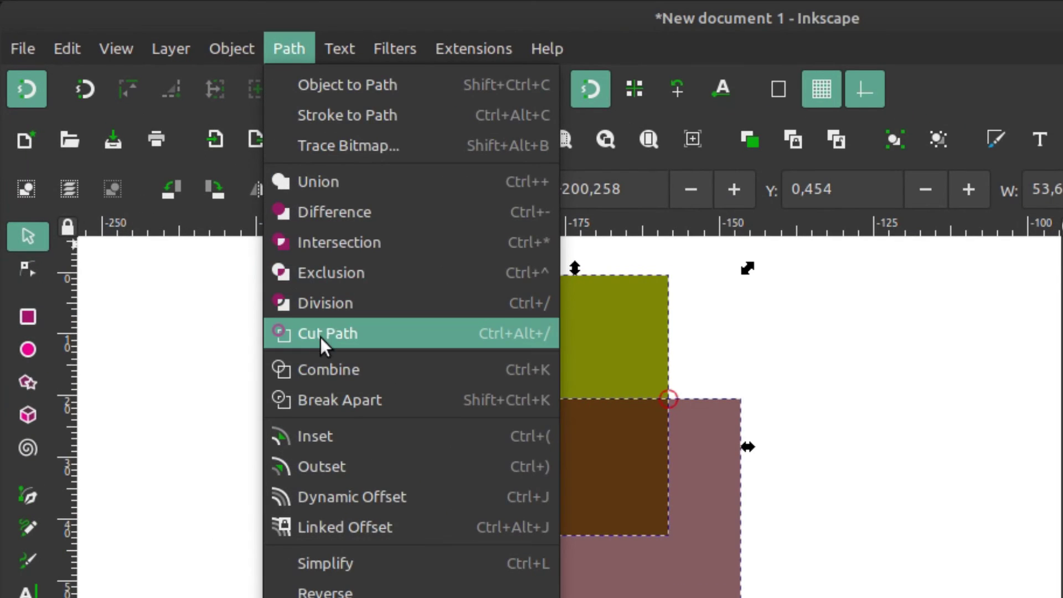
left_click(462, 255)
key("Delete")
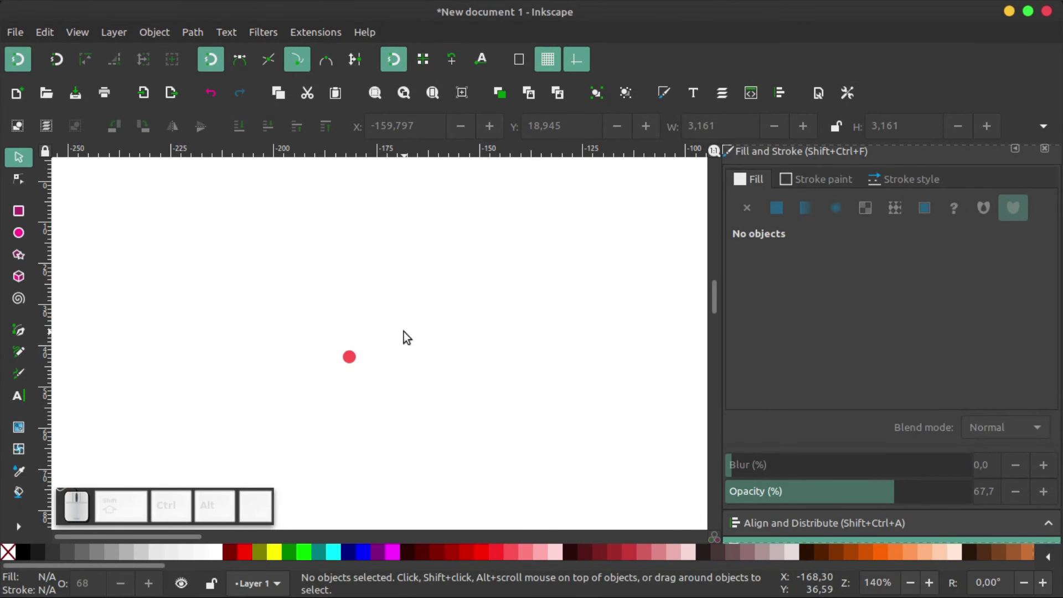
Step: Fill the cut pieces of the square with red from the palette
scroll("down", 3)
left_click(300, 255)
left_click(478, 561)
left_click(533, 372)
Step: Move the triangular corner piece off to the right and deselect everything
scroll("up", 3)
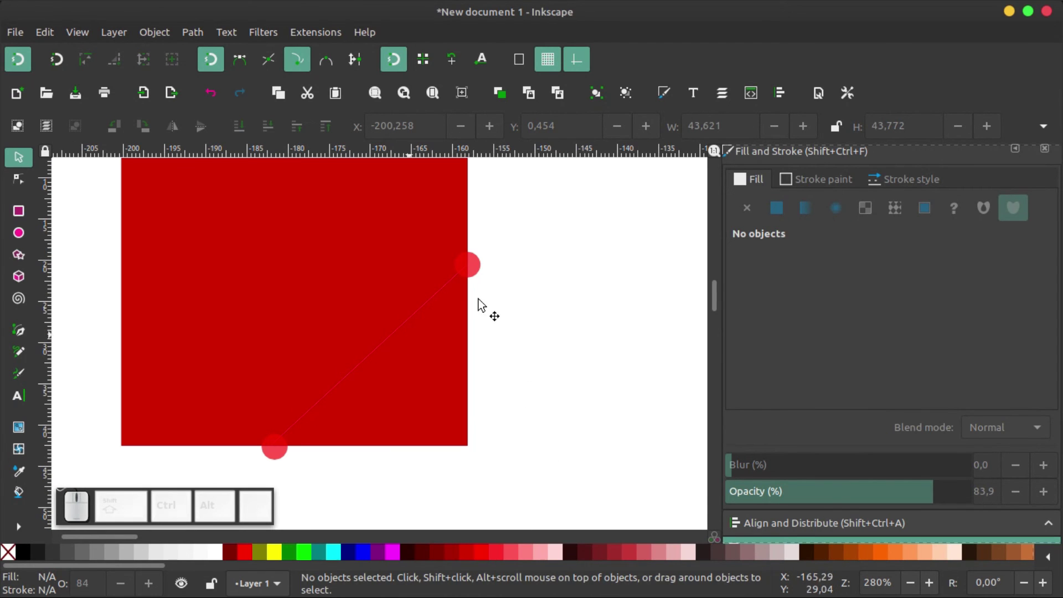
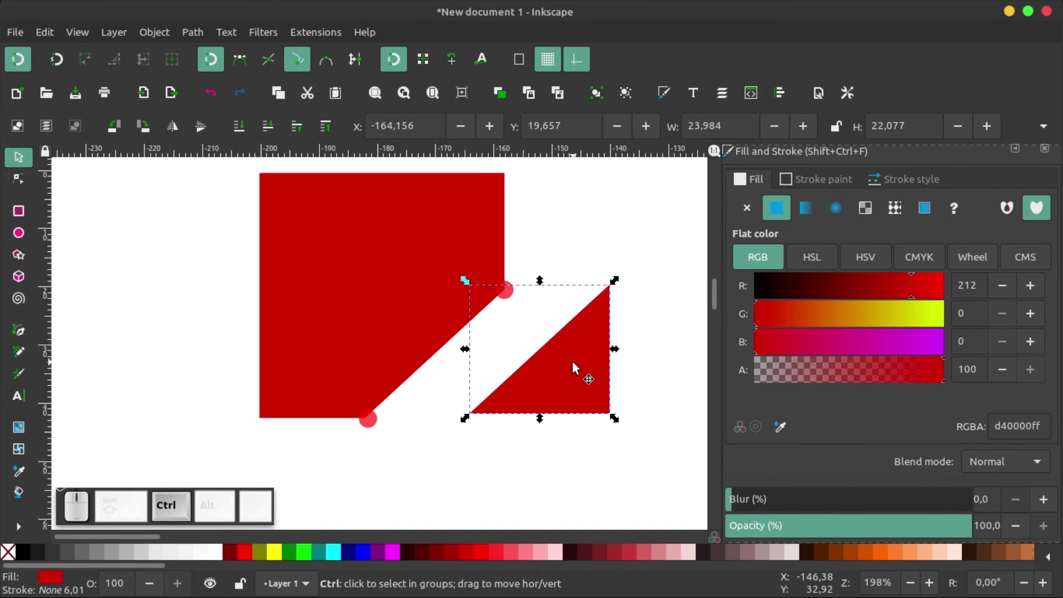
scroll("down", 3)
scroll("up", 3)
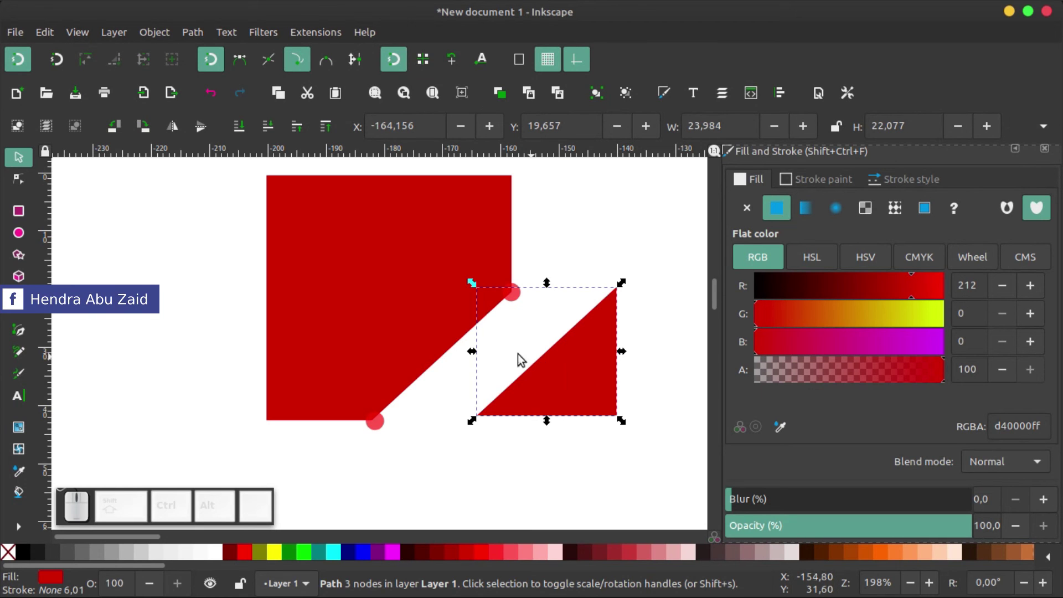
left_click(643, 252)
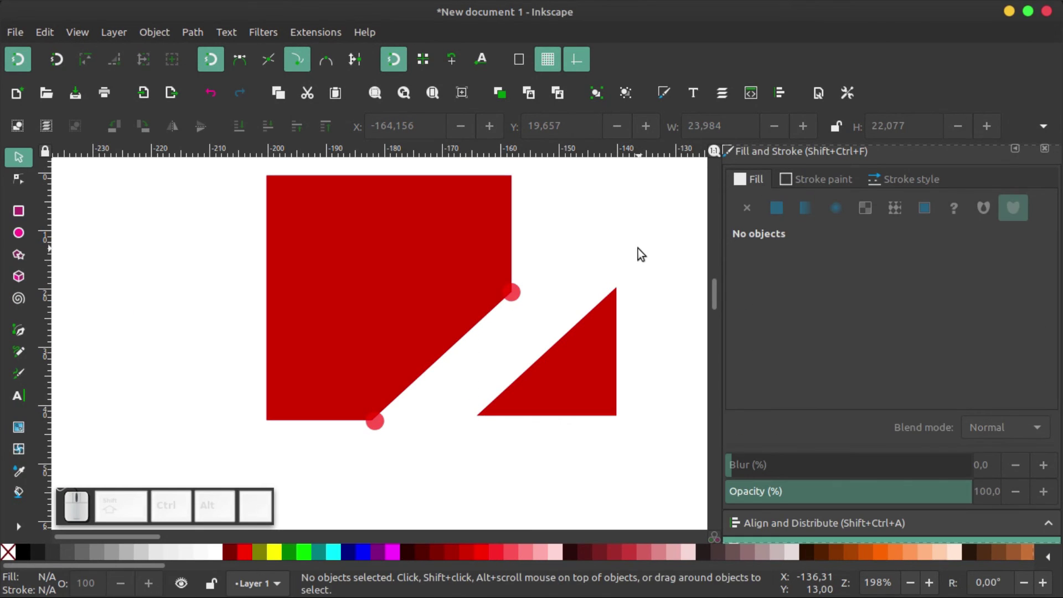